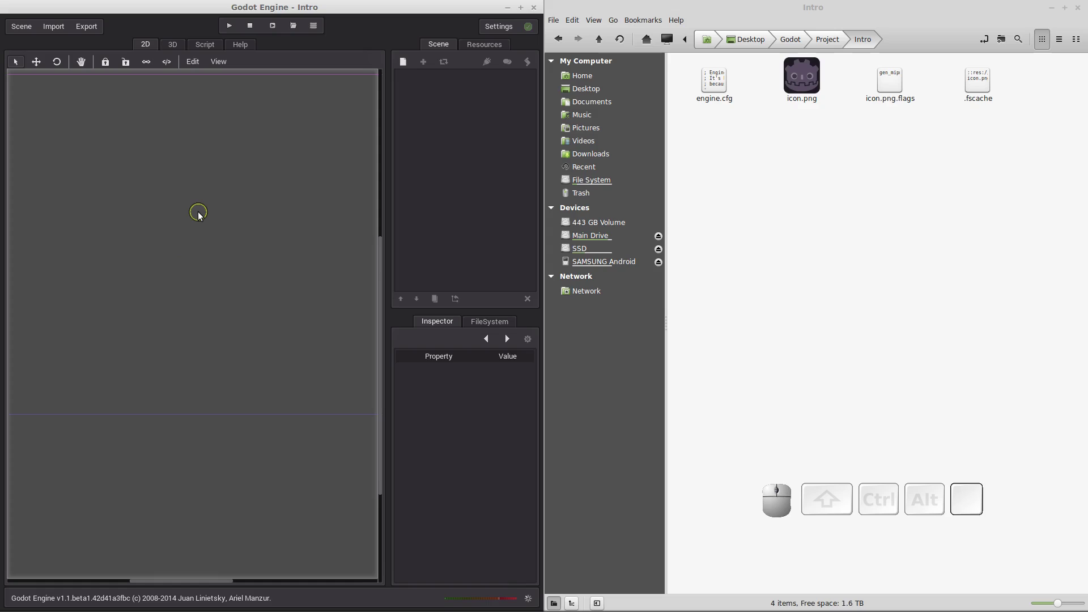
- Pan and scroll the 2D view to frame the screen rectangle
scroll("down", 3)
scroll("down", 3)
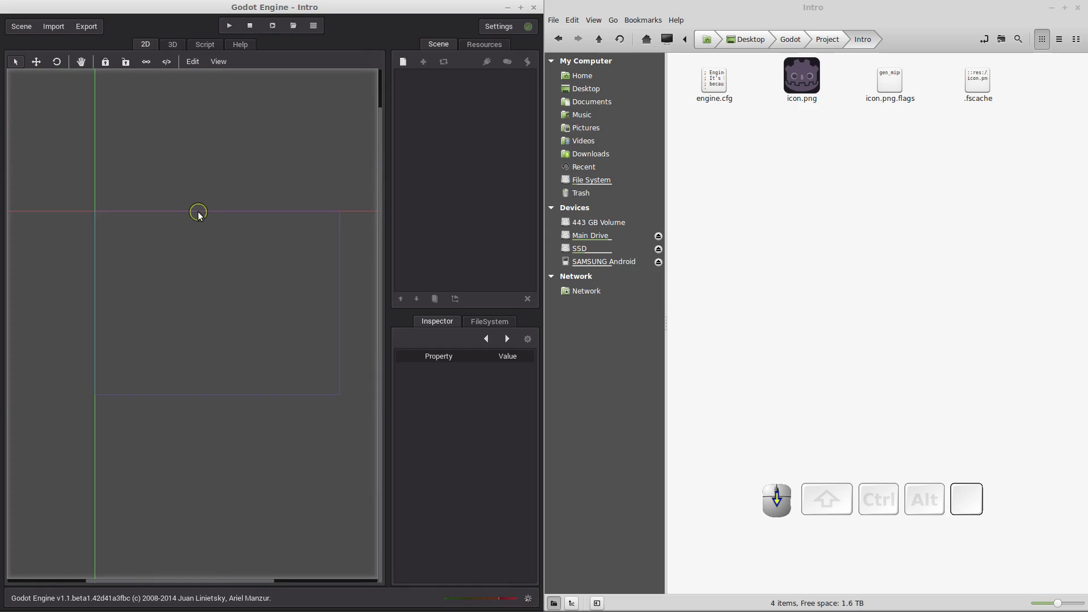
scroll("up", 3)
scroll("down", 3)
scroll("down", 3)
left_click_drag(215, 306, 176, 257)
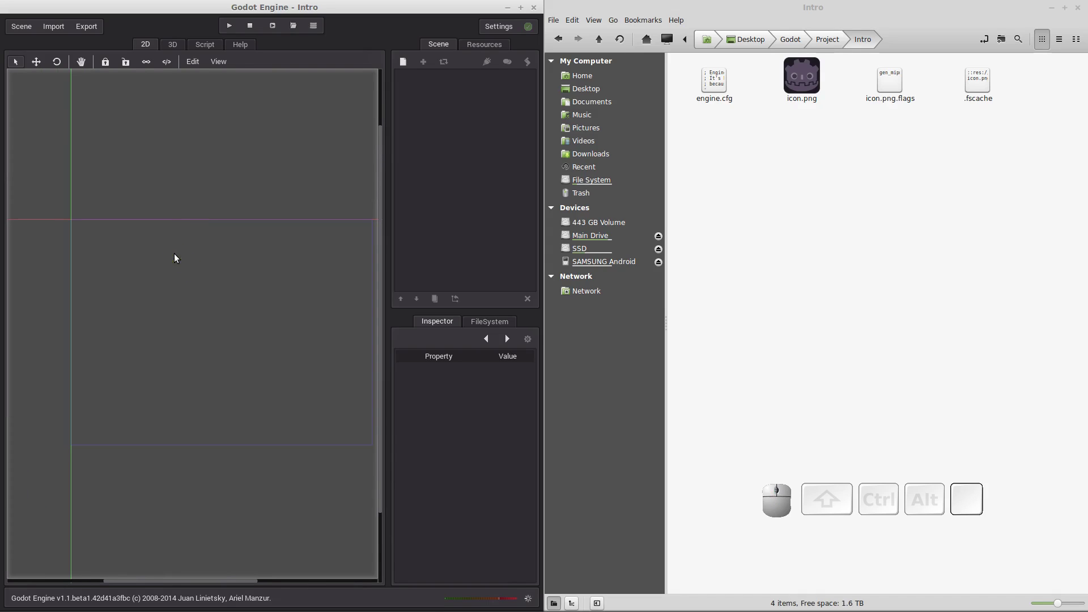
scroll("up", 3)
left_click_drag(218, 270, 215, 204)
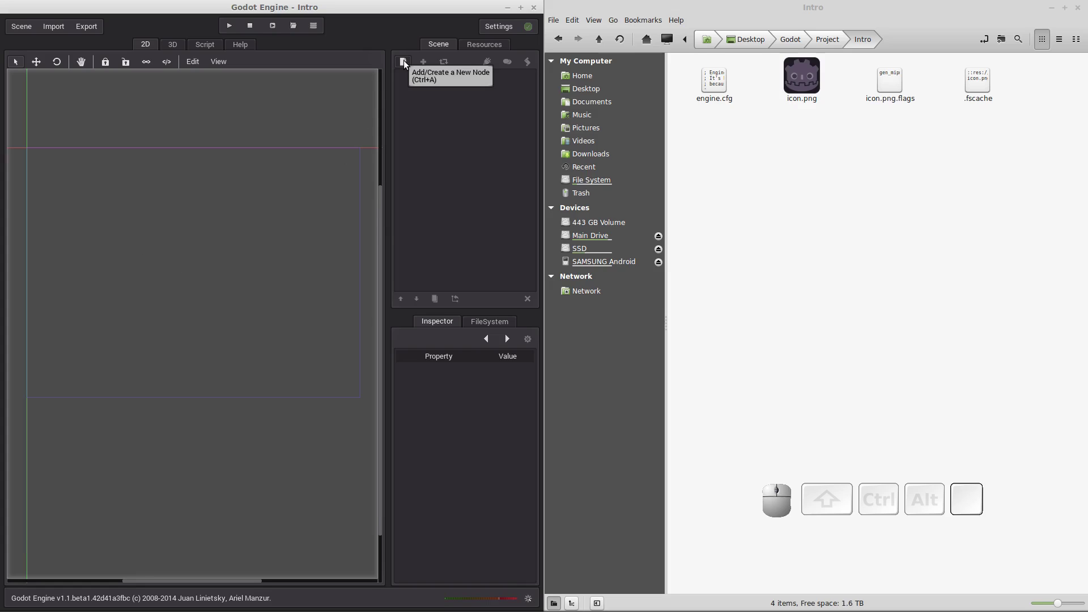
- Create a Label node from the Create New Node list as the scene root
left_click(406, 64)
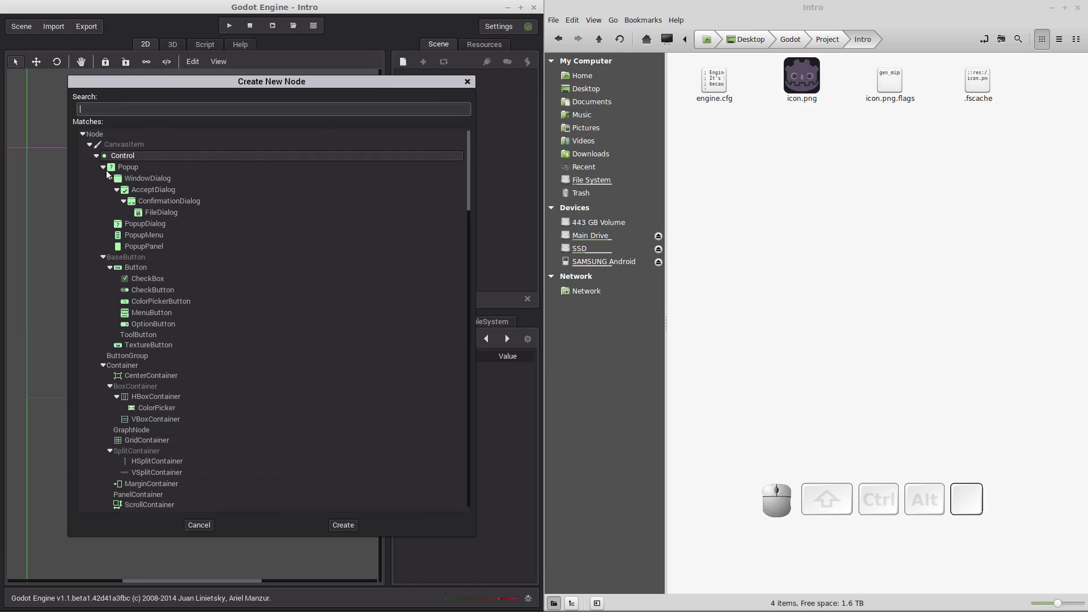
scroll("down", 3)
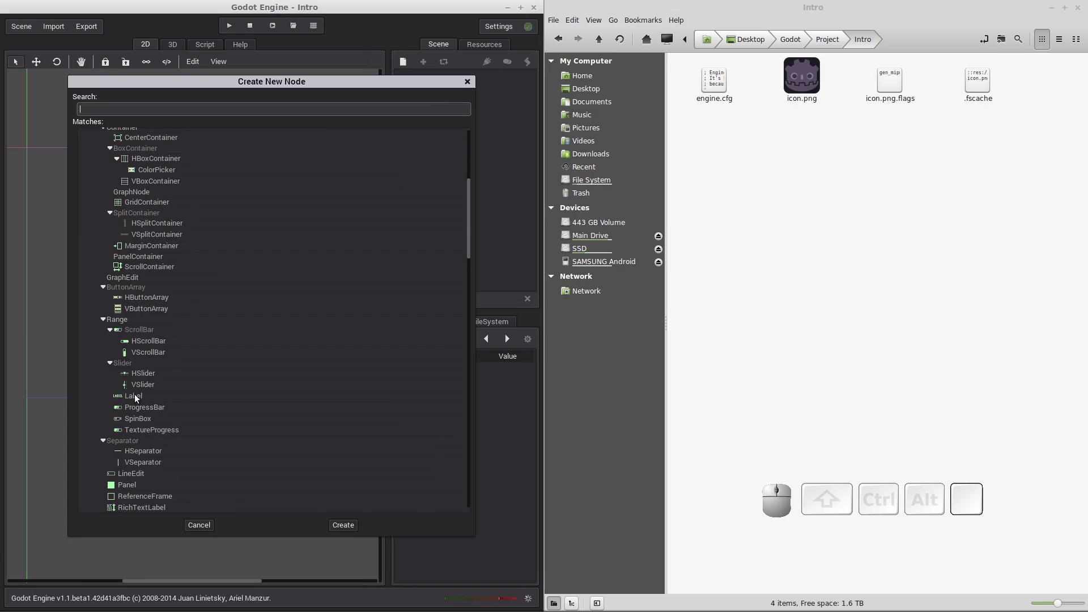
left_click(138, 397)
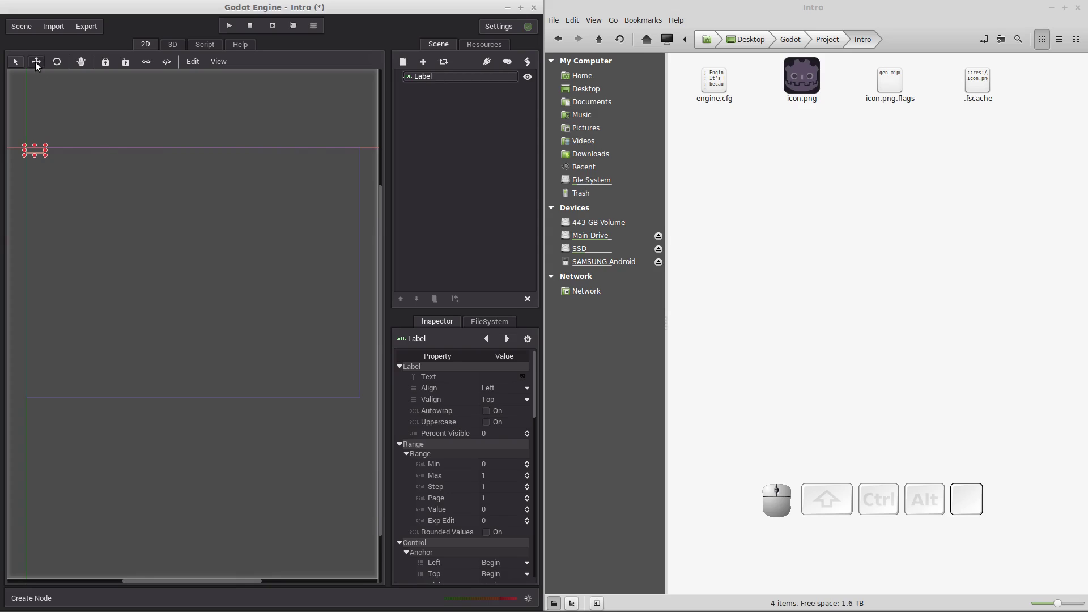
- Move the label to the middle of the screen area using Move Mode
left_click(41, 70)
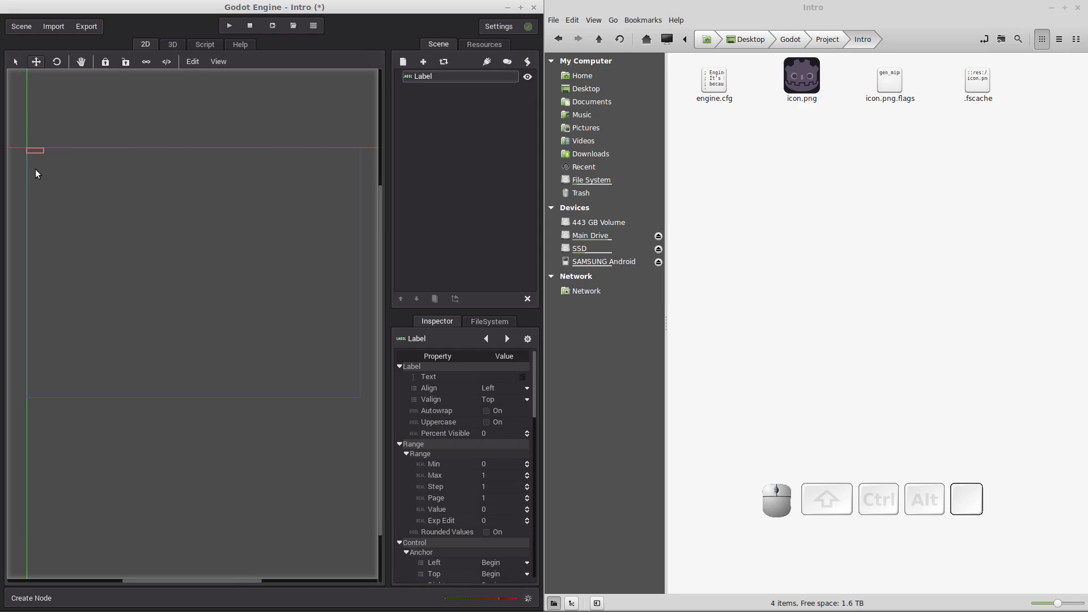
left_click_drag(40, 158, 189, 262)
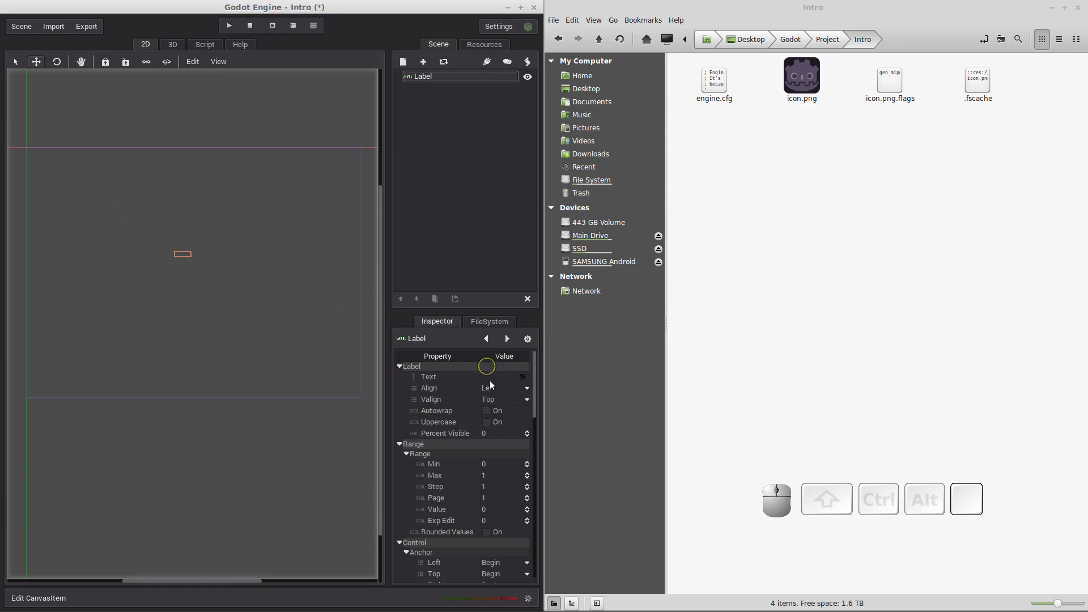
- Set the label's Text property to 'Hello World' in the Inspector
left_click(507, 385)
key("shift+h")
key("shift+space")
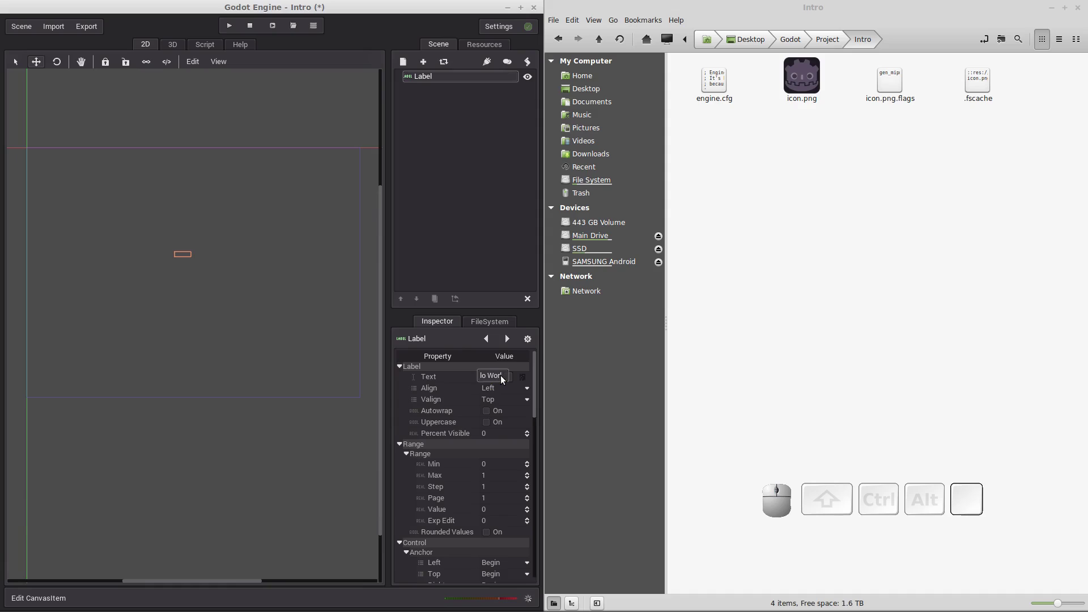
key("Return")
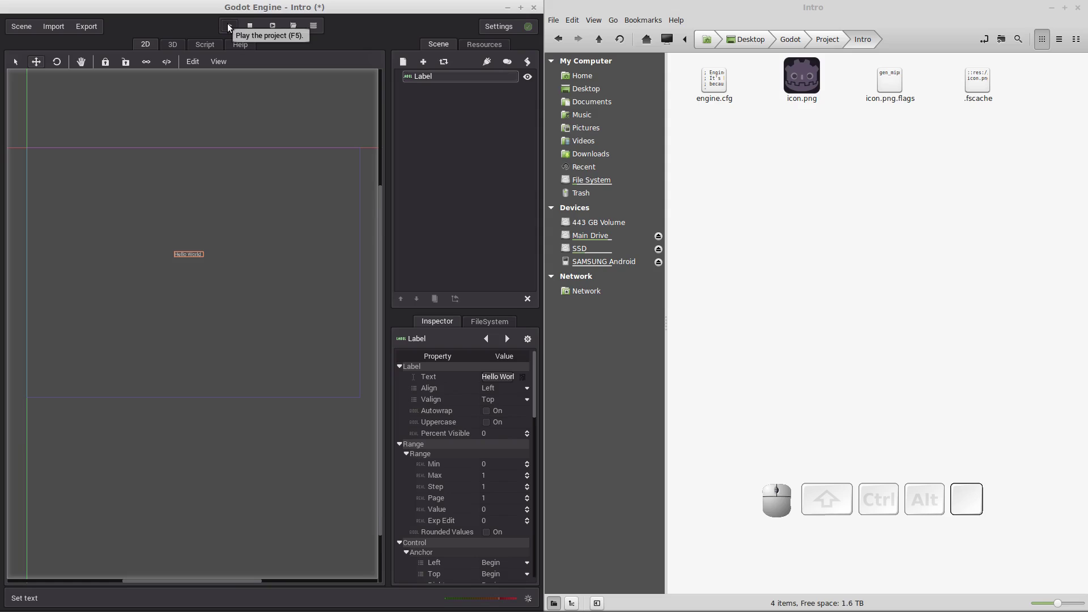
- Run the project, saving the scene as intro.scn and dismissing the no-main-scene warning
left_click(231, 29)
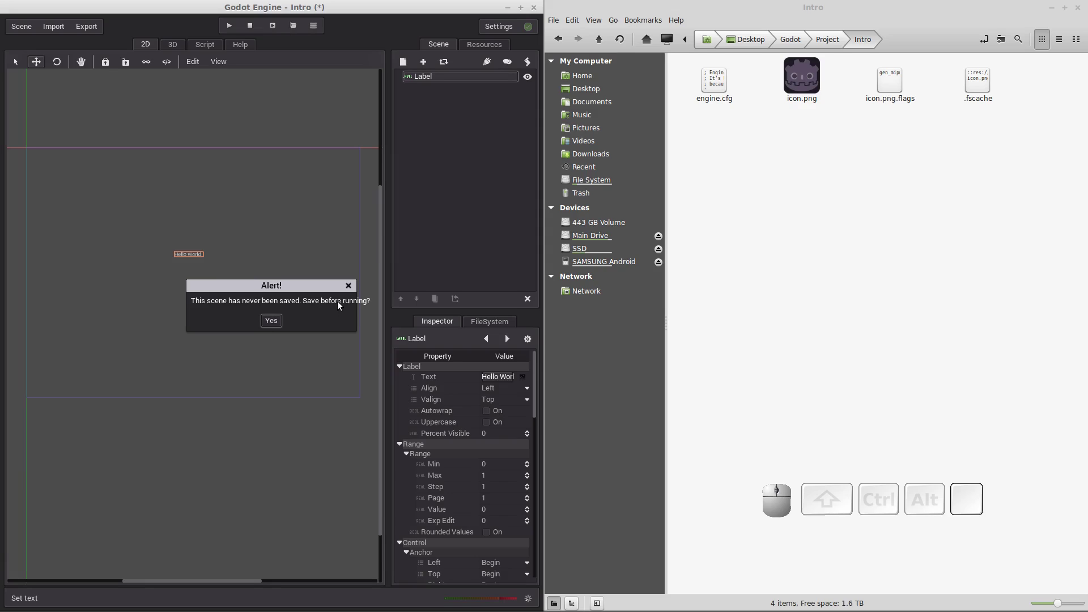
left_click(274, 325)
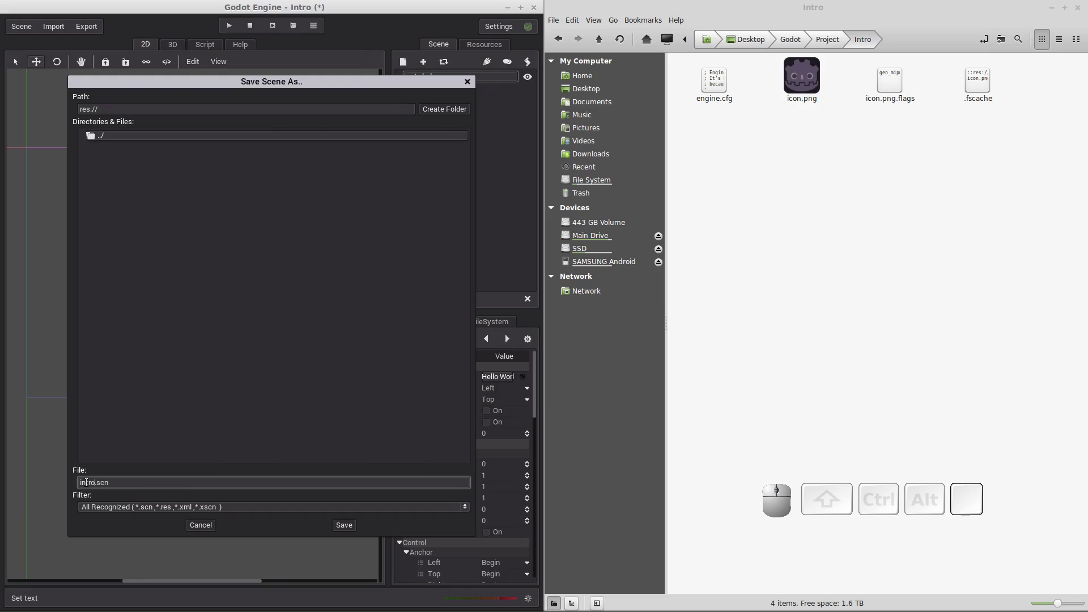
left_click(348, 534)
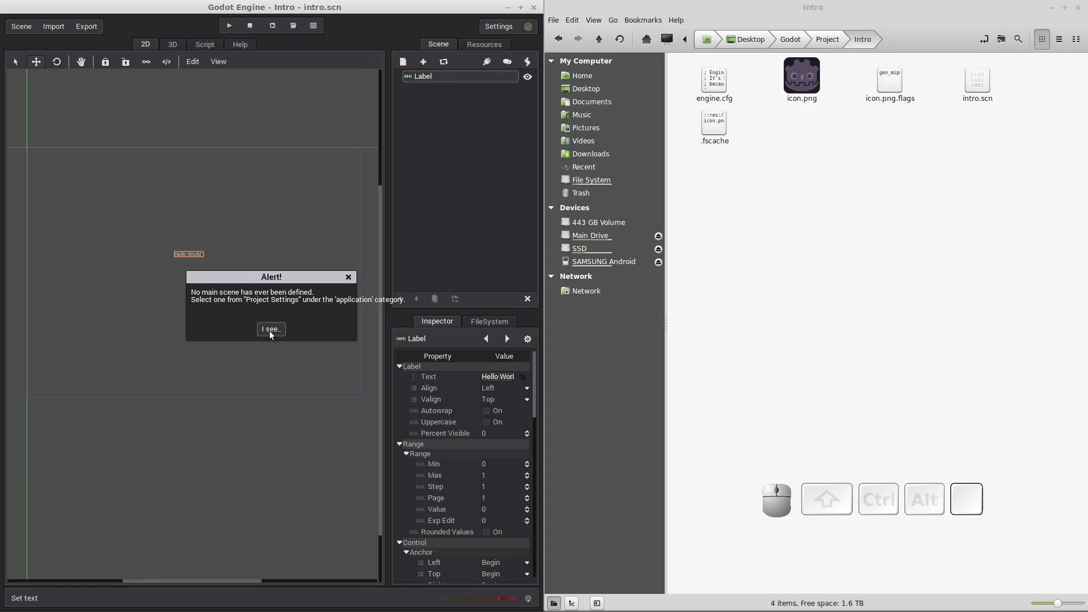
left_click(271, 336)
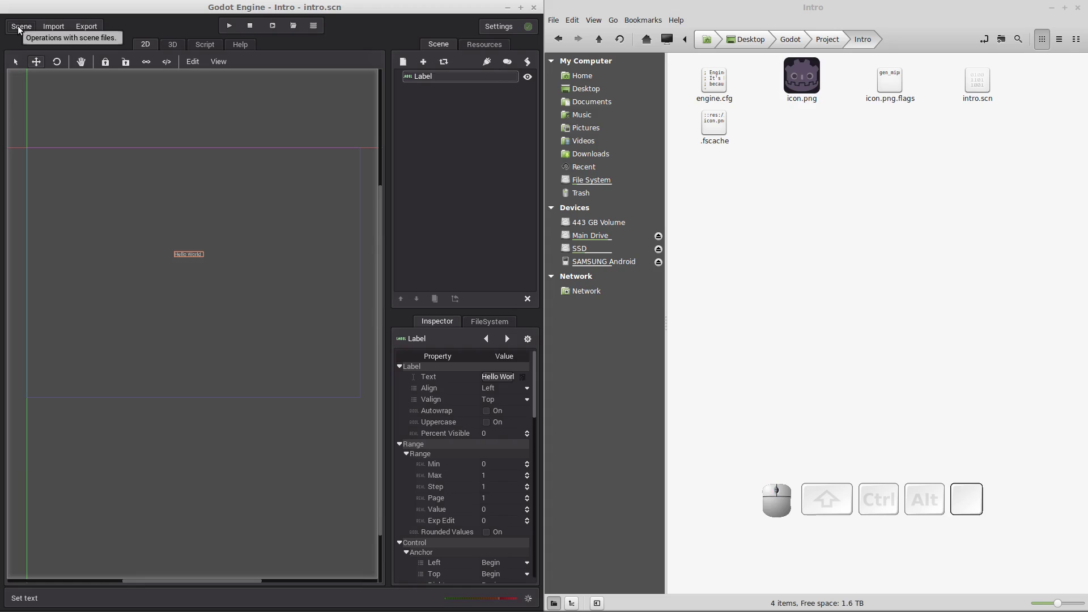
- Set application/main_scene to intro.scn in Project Settings and close the window
left_click(22, 31)
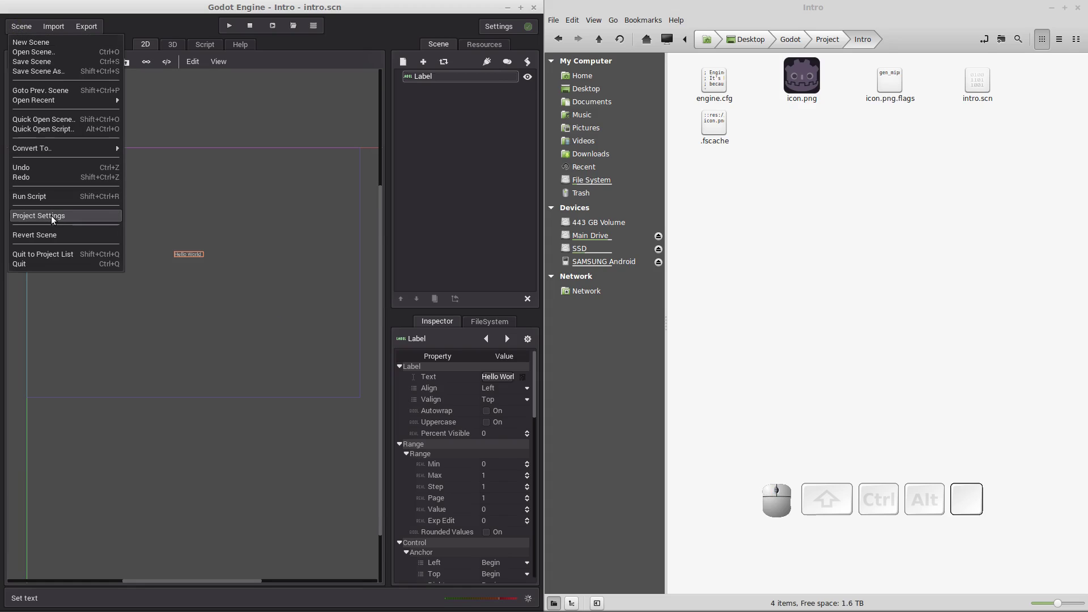
left_click(53, 221)
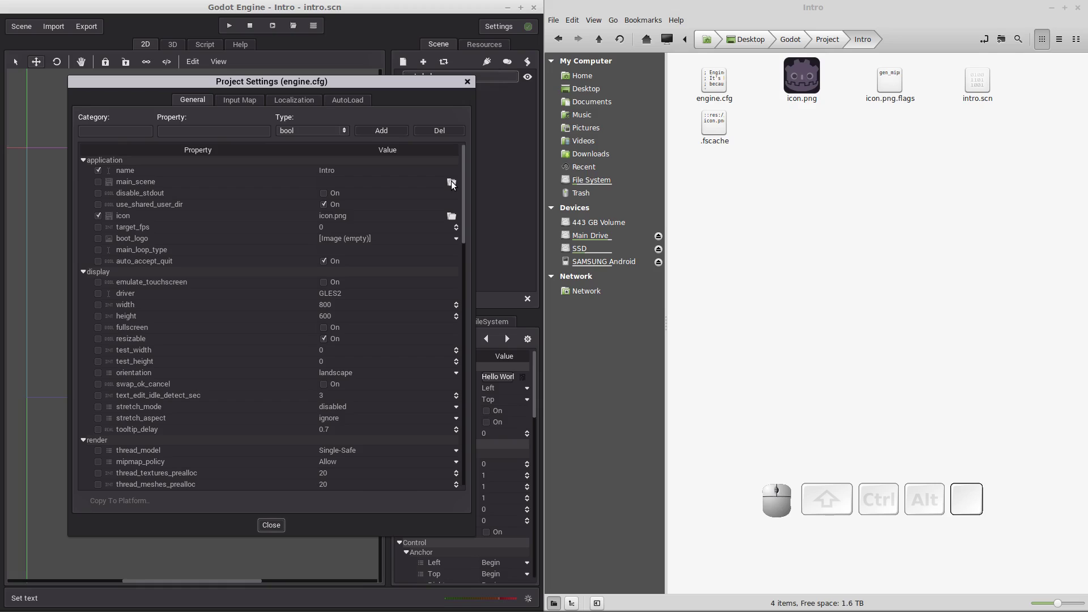
left_click(455, 186)
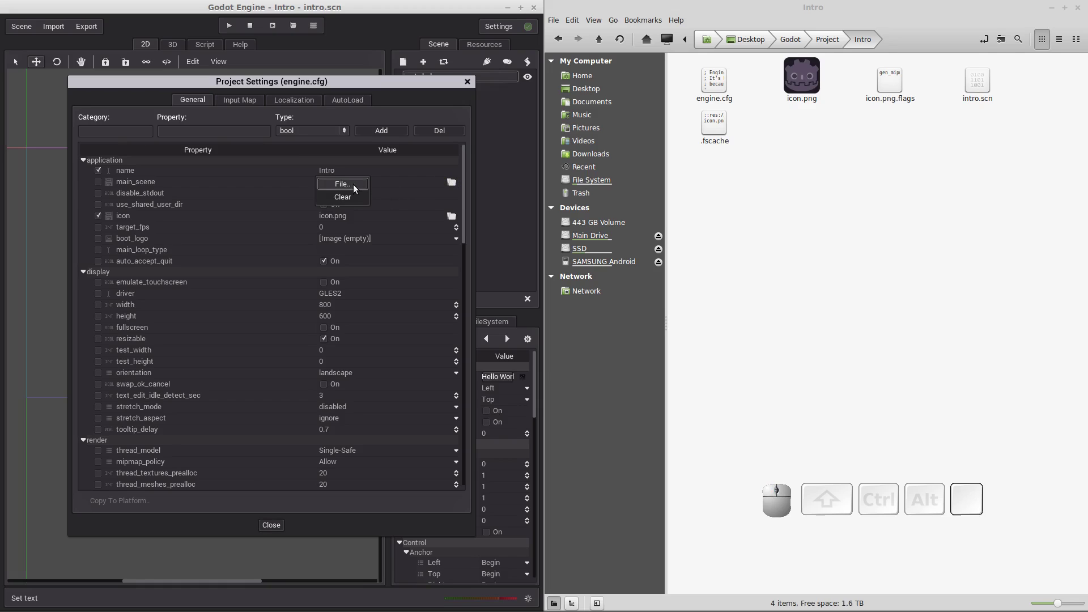
left_click(344, 187)
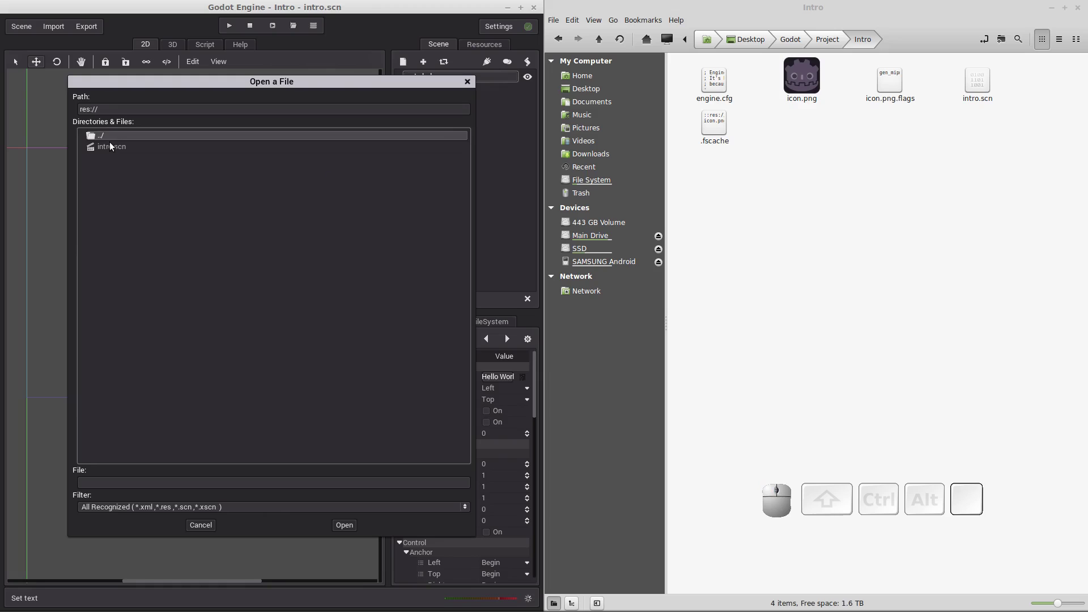
left_click(110, 156)
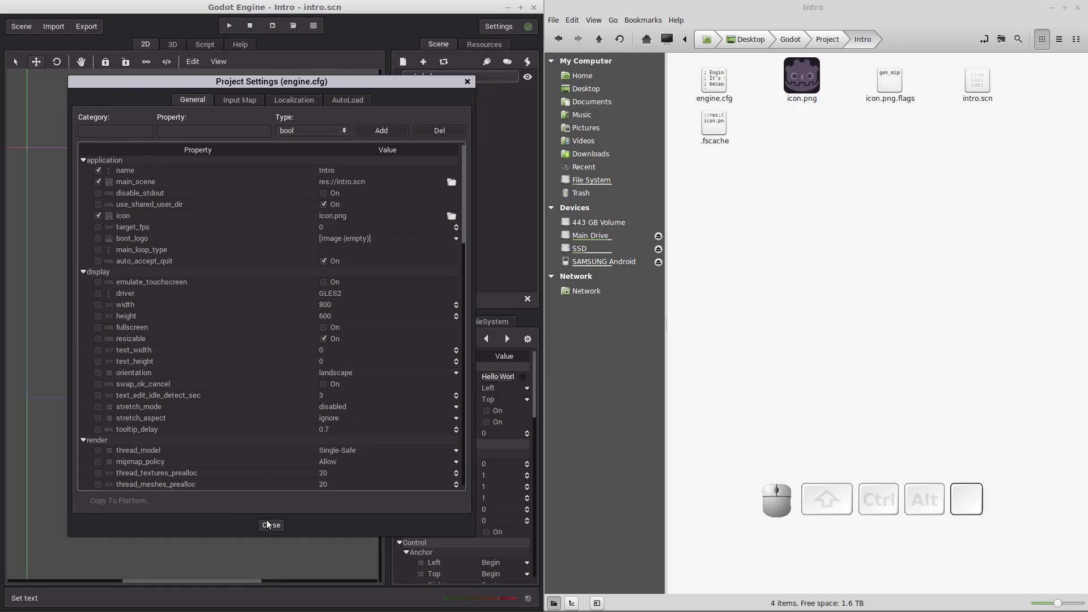
left_click(269, 526)
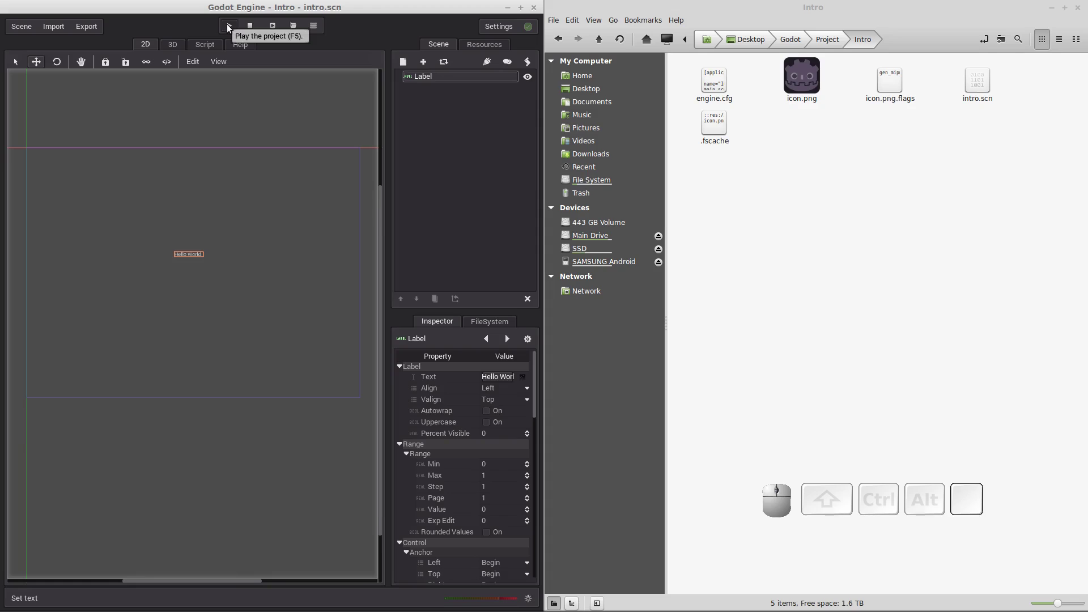
left_click(229, 27)
left_click_drag(734, 13, 232, 96)
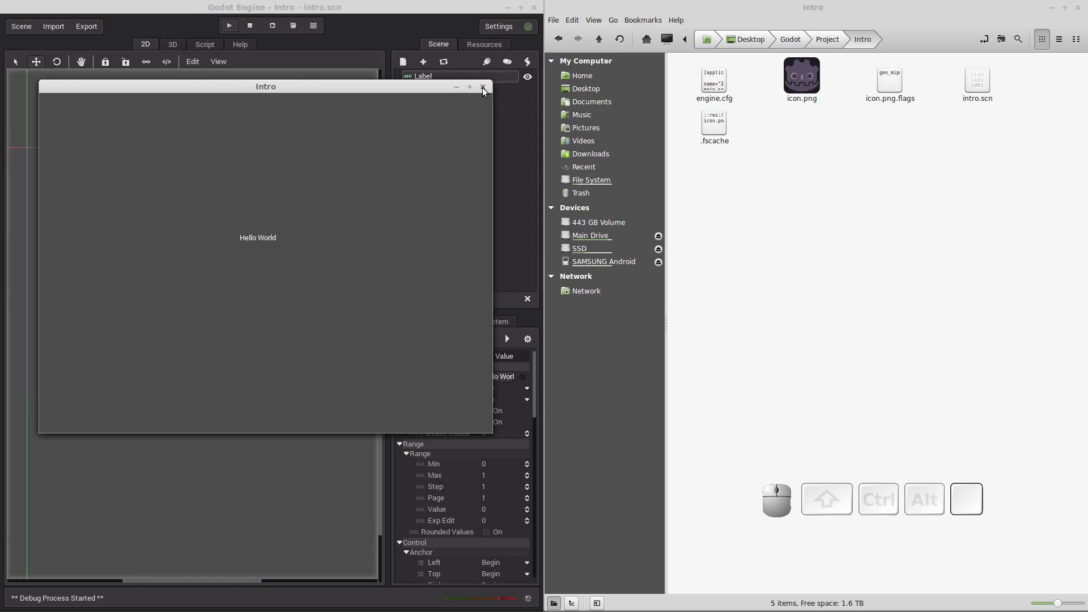
left_click(486, 93)
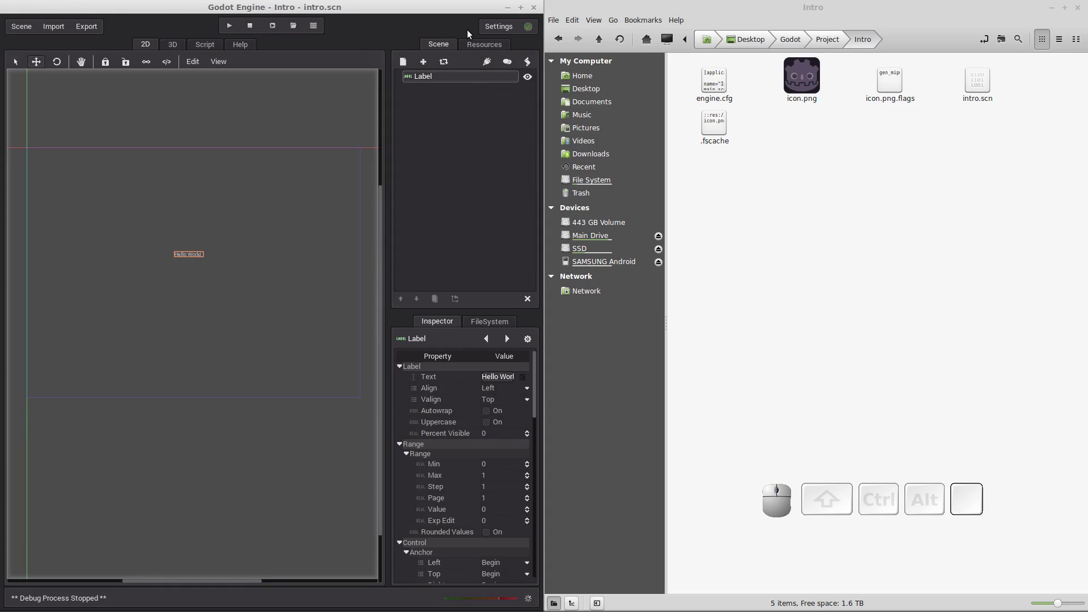
- Start Install Export Templates from the editor's Settings menu
left_click(790, 45)
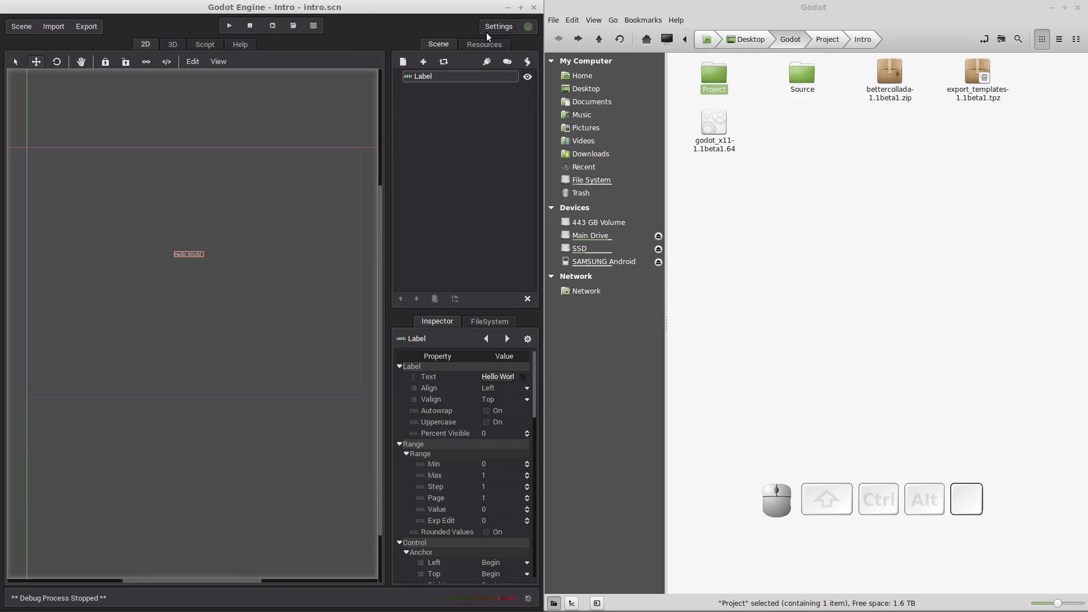
left_click(497, 29)
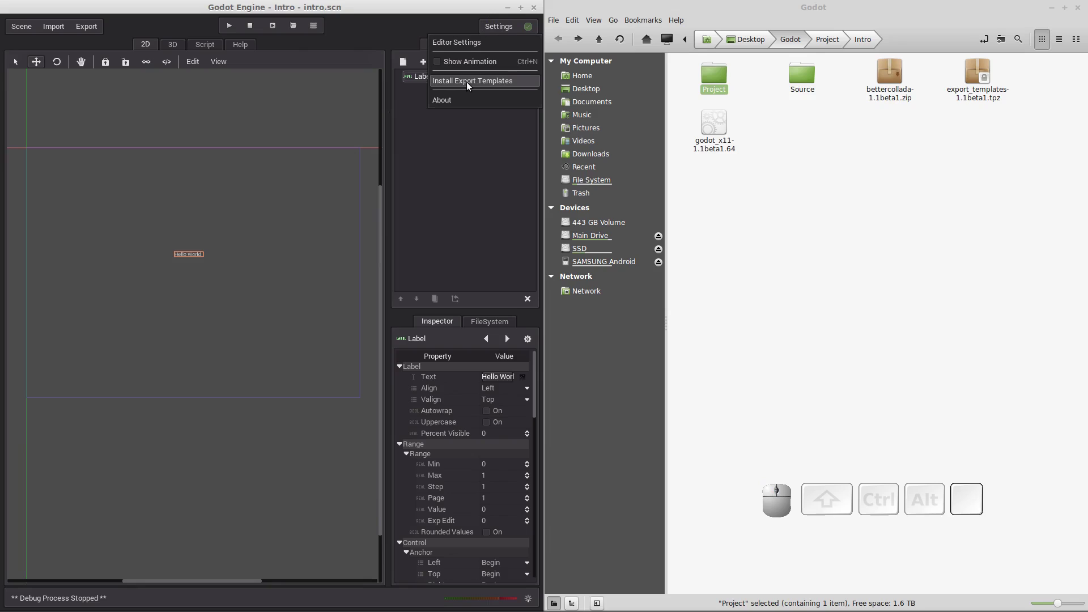
left_click(471, 87)
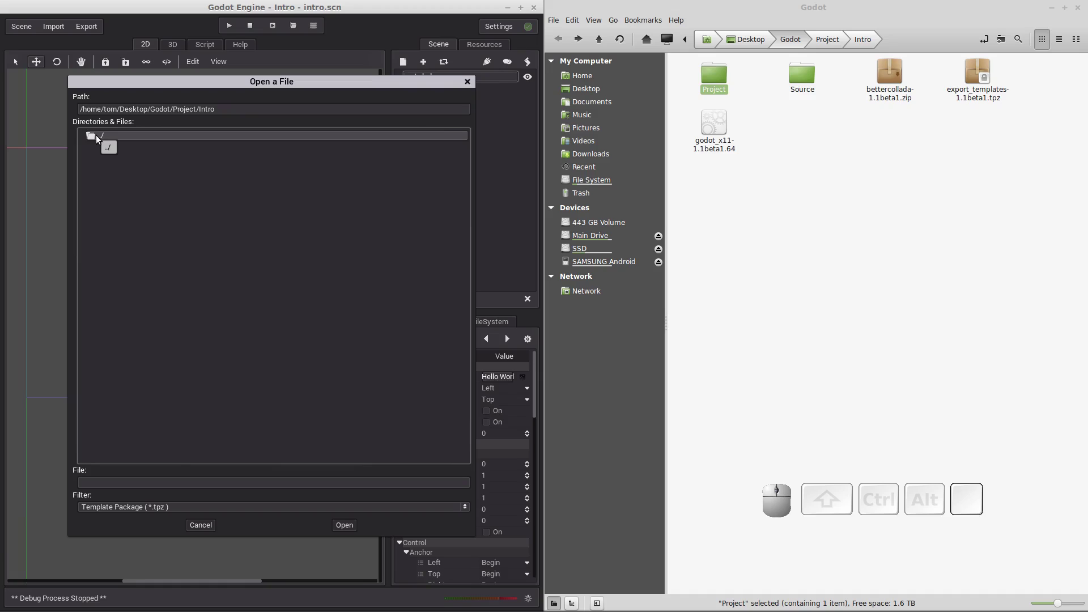
- Import export_templates-1.1beta1.tpz from the Desktop/Godot folder
left_click(100, 140)
left_click(98, 139)
left_click(129, 176)
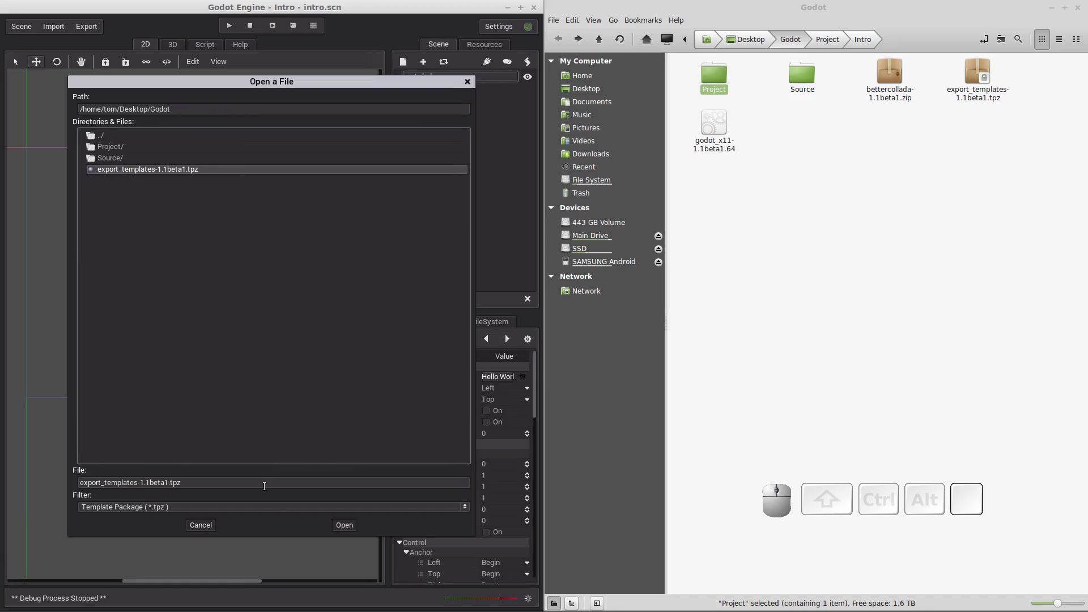
left_click(342, 536)
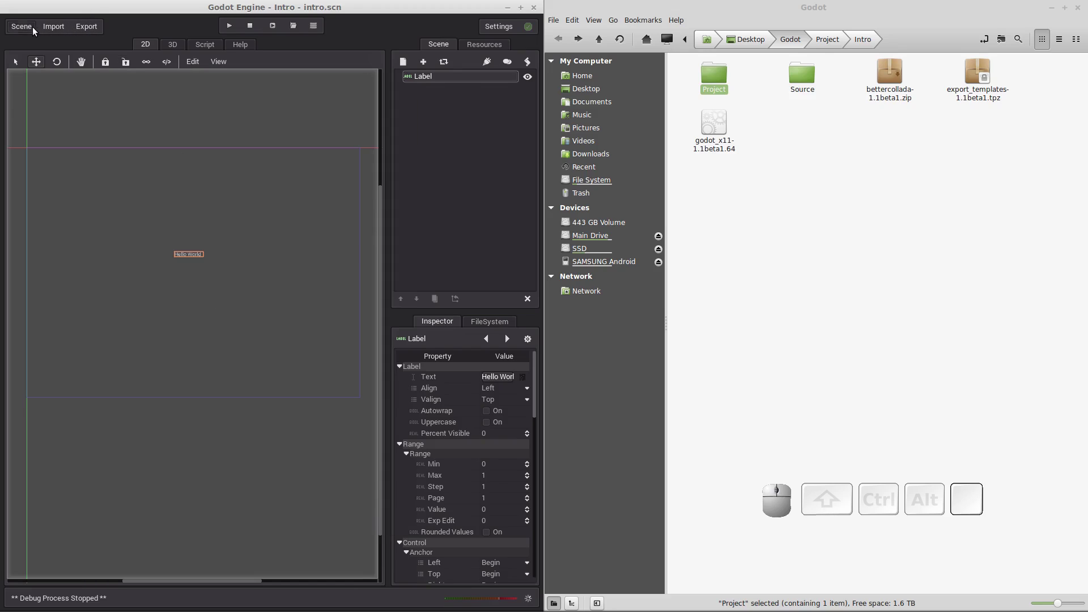
- Choose Linux X11 as the export platform and begin the export
left_click(93, 32)
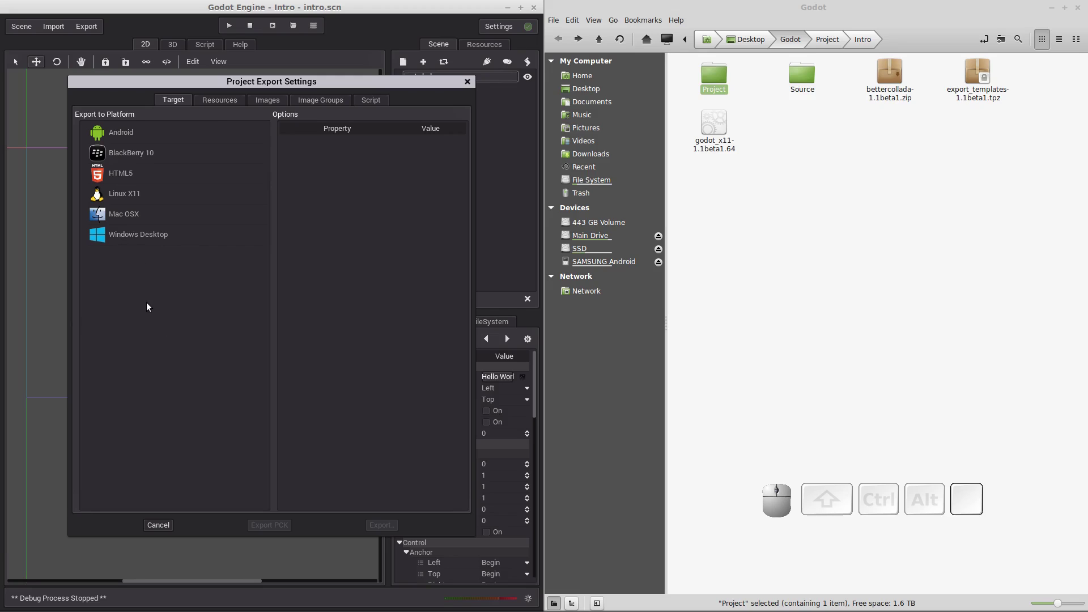
left_click(119, 196)
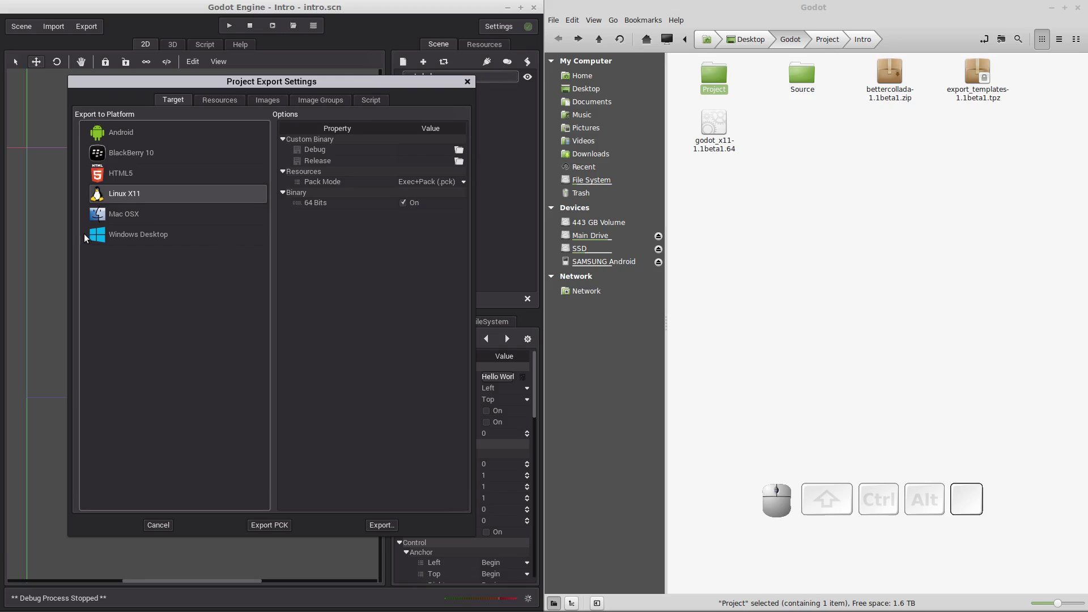
left_click(380, 530)
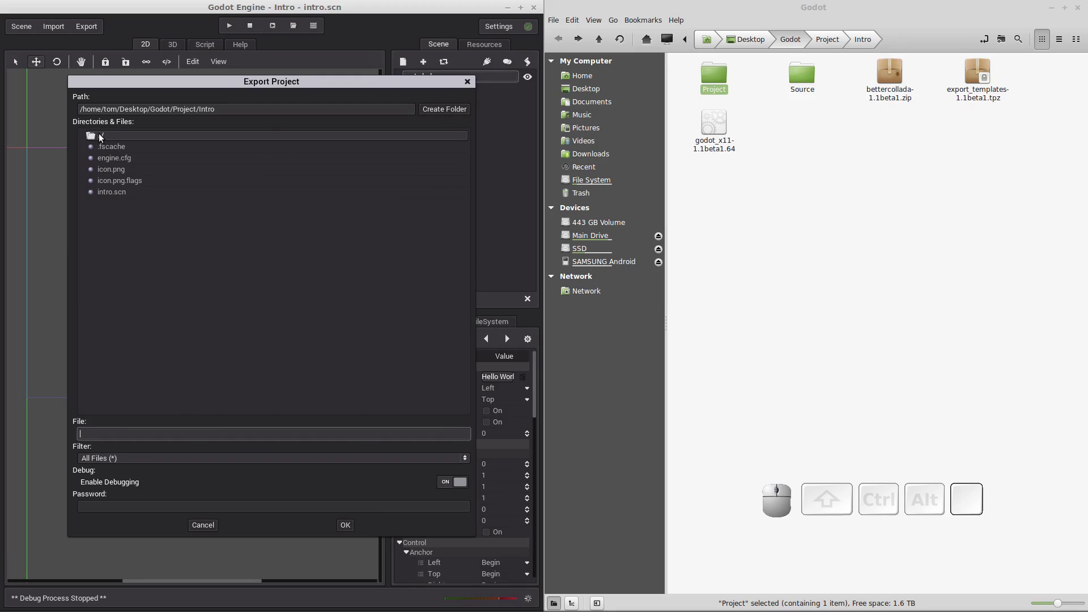
- Export the executable as 'My Intro' into the Godot folder with Enable Debugging off
left_click(99, 139)
left_click(103, 144)
left_click(99, 139)
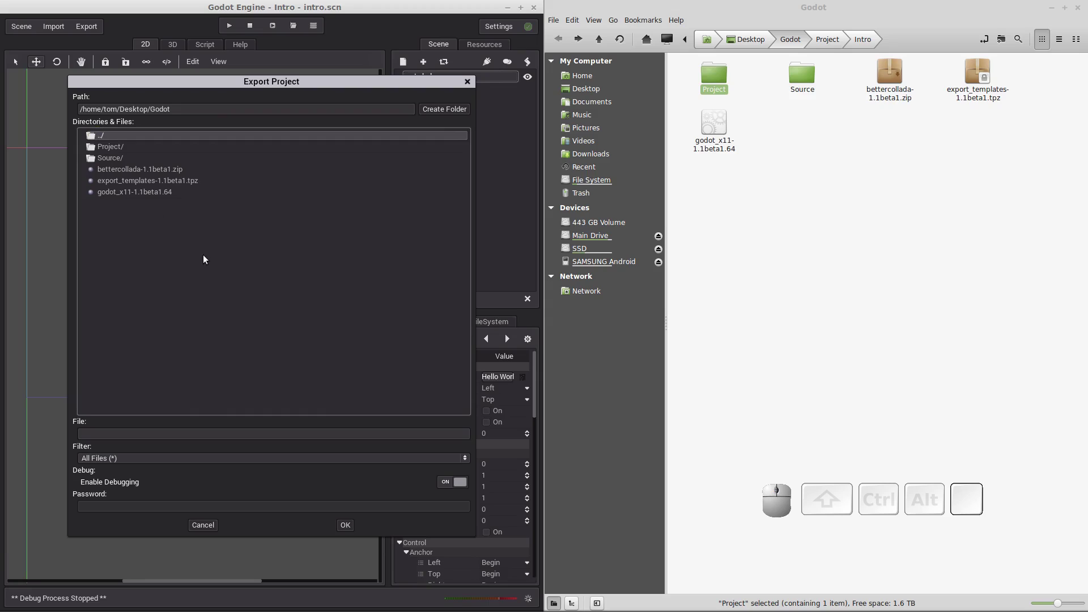
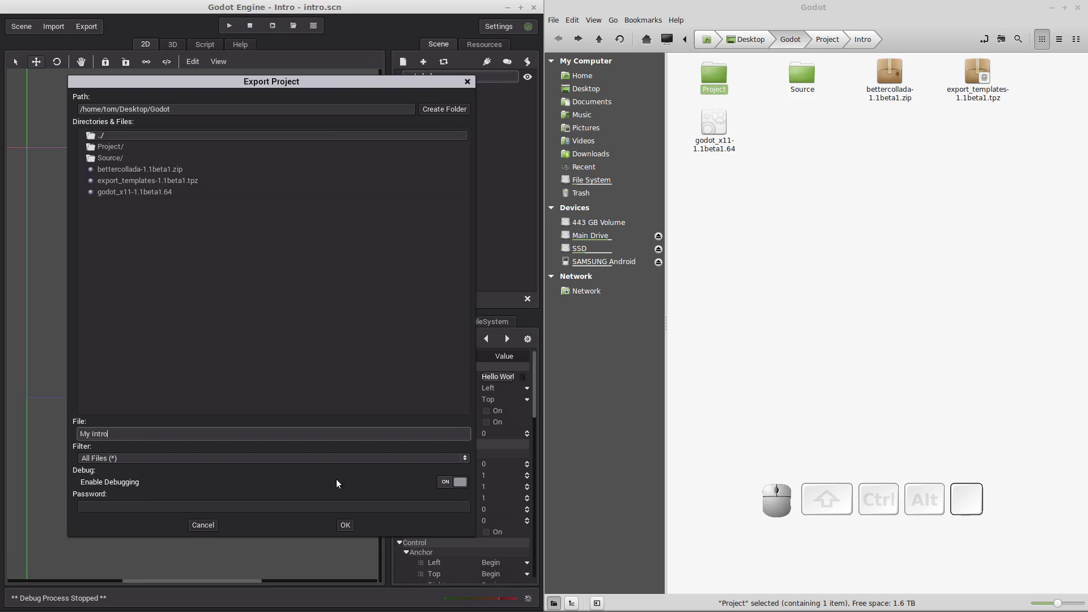
left_click(450, 488)
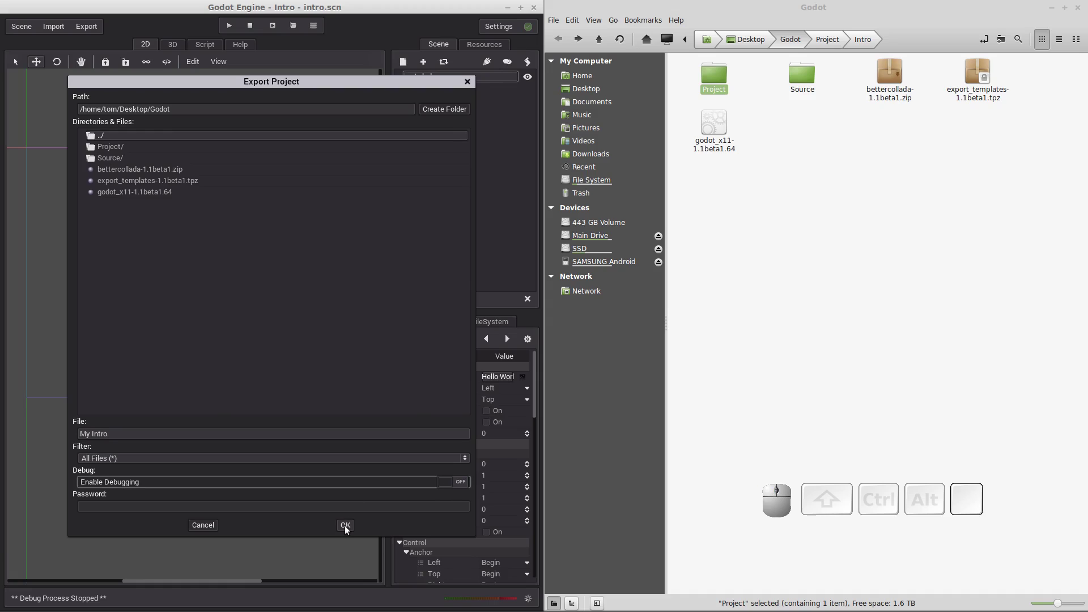
left_click(351, 534)
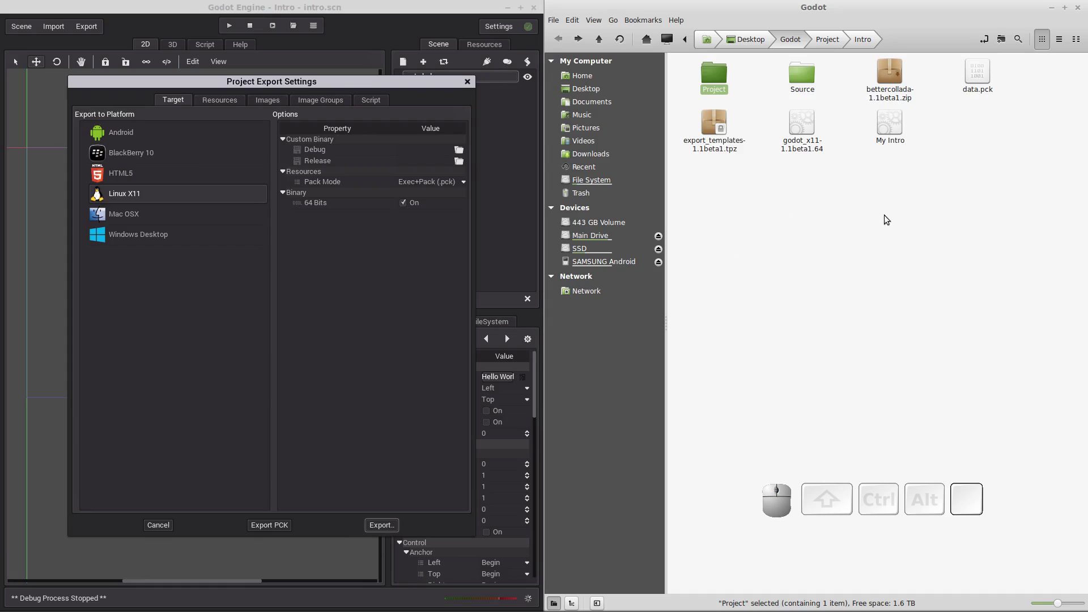
- Make the exported My Intro file executable in Nemo and launch it
left_click(471, 84)
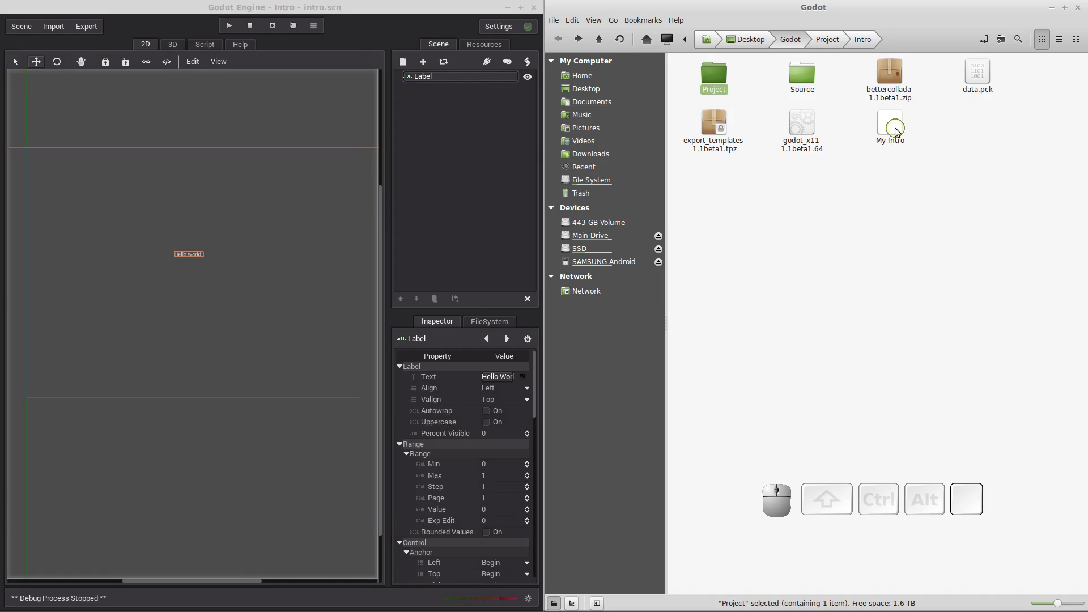
left_click(888, 125)
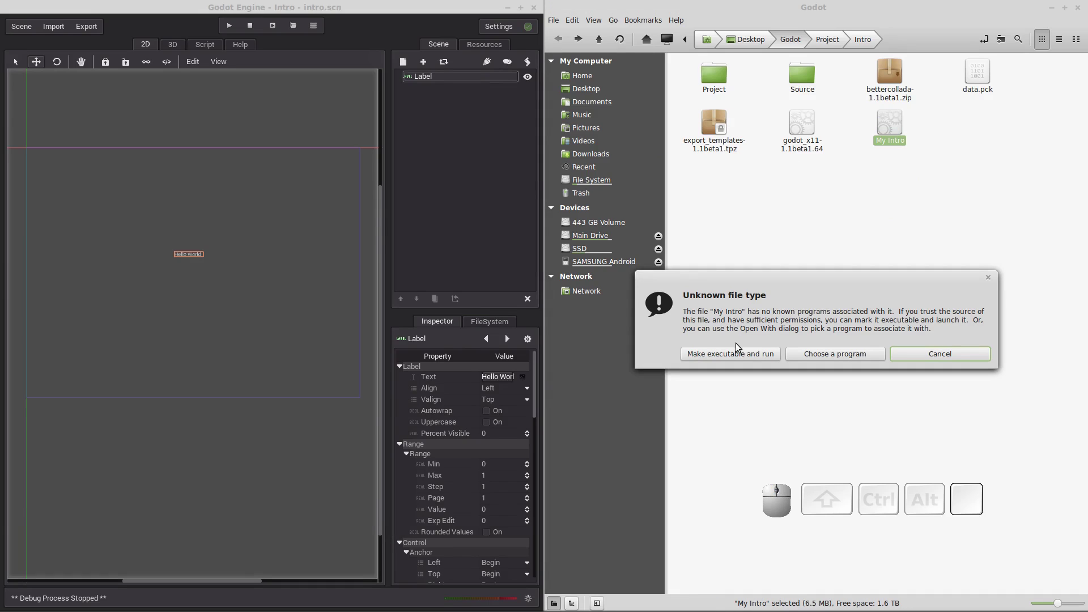
left_click(740, 359)
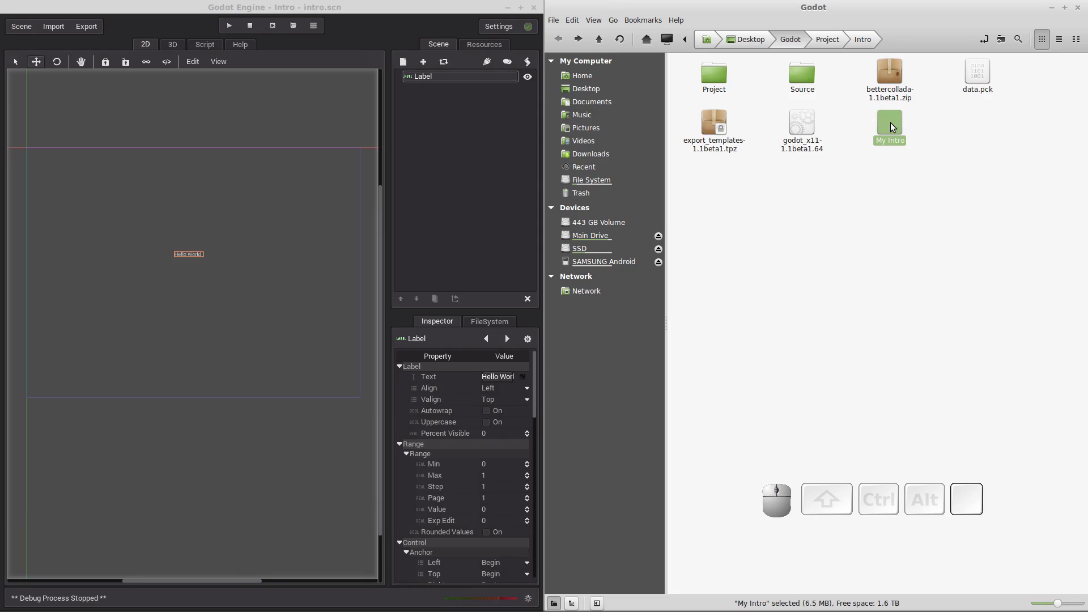
left_click(897, 124)
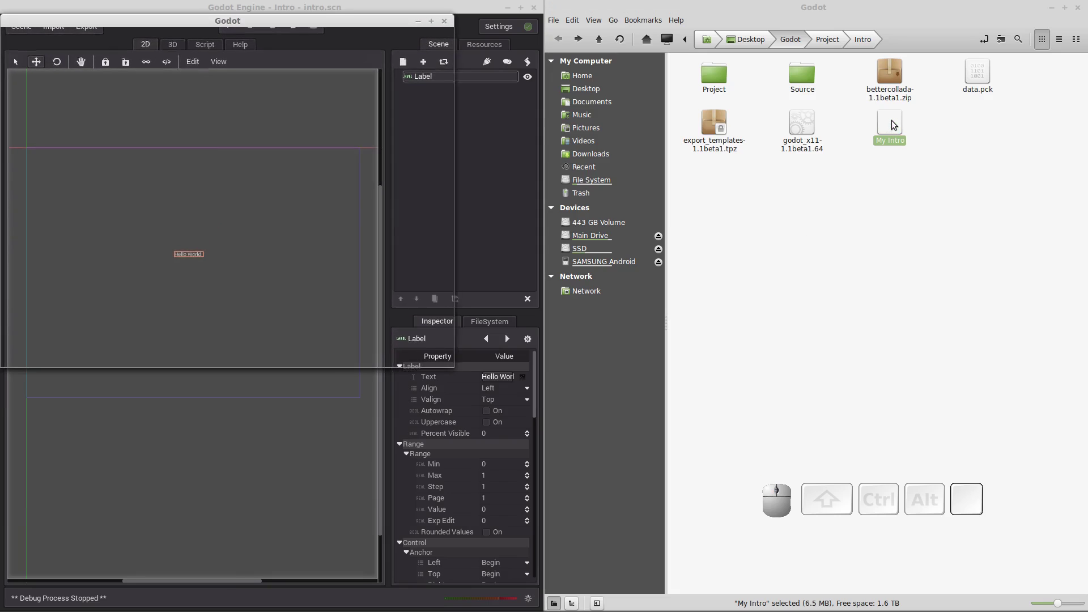